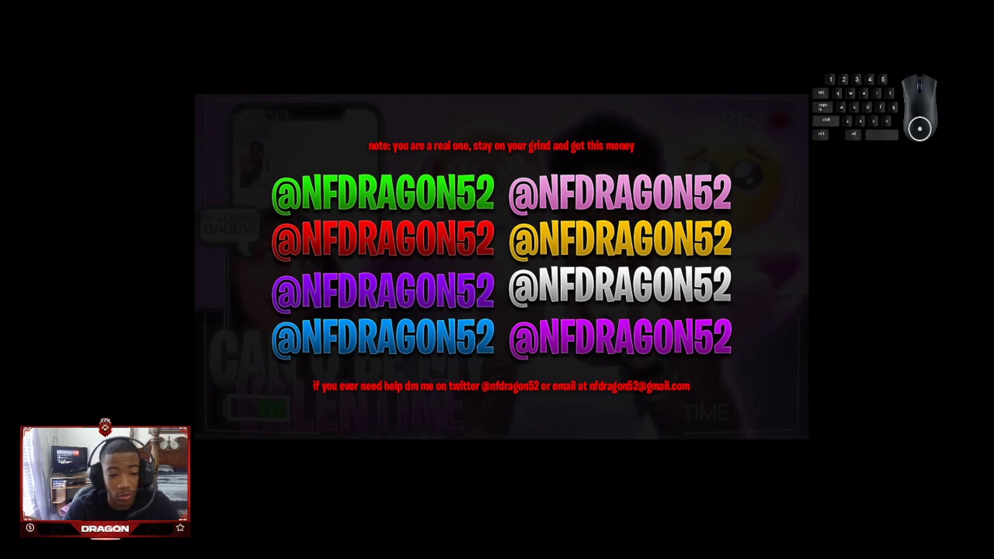
# Step: Switch from OBS Studio to the Photoshop window with the STRXP text document
pyautogui.click(317, 506)
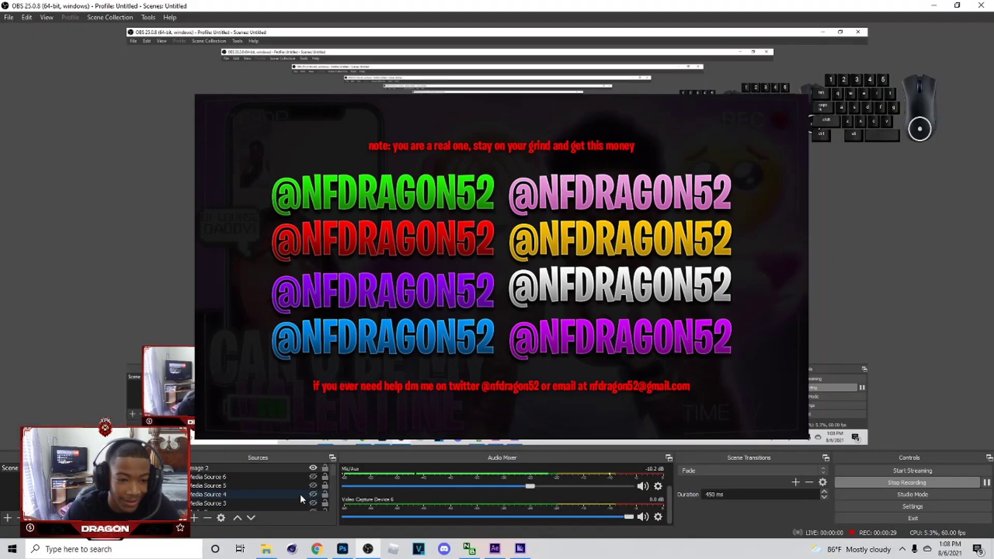
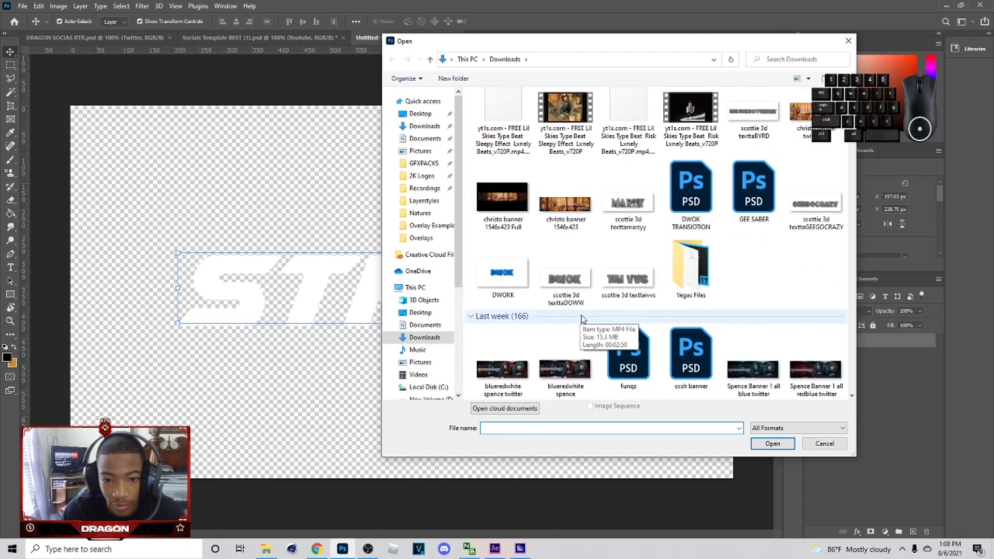
# Step: Open the Irl Layerstyles PSD and expand its Layerstyles group in the Layers panel
pyautogui.click(517, 310)
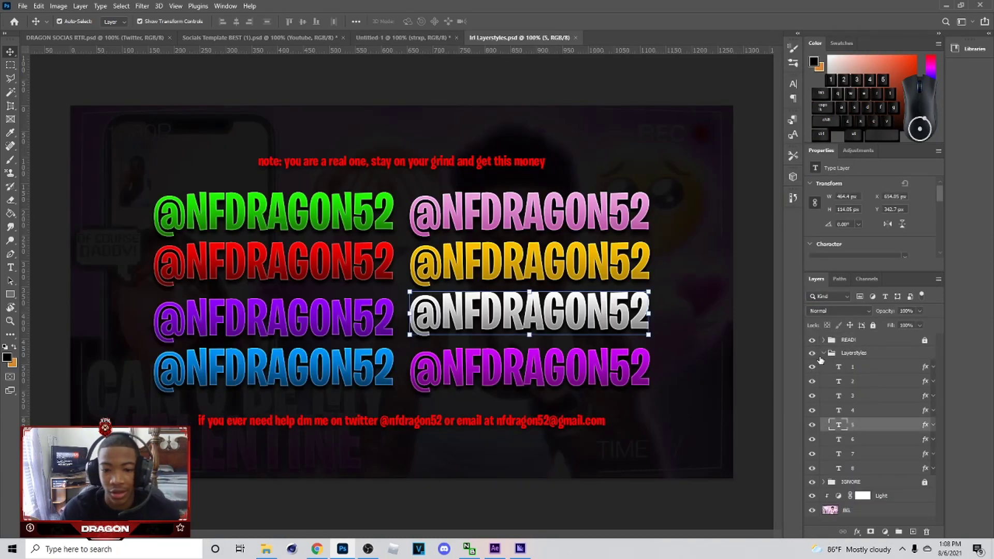
pyautogui.doubleClick(812, 354)
pyautogui.click(817, 354)
pyautogui.click(844, 353)
pyautogui.click(815, 367)
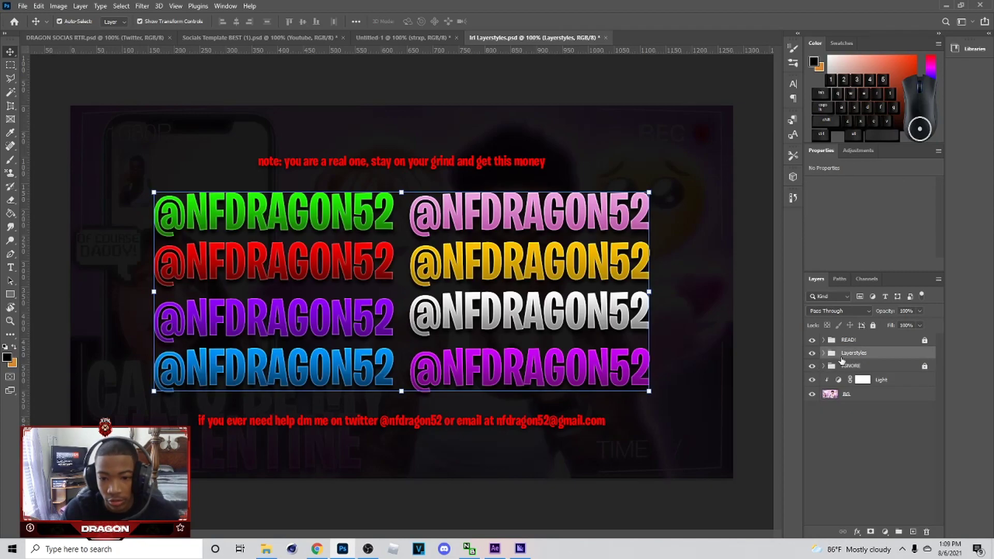
pyautogui.doubleClick(816, 367)
pyautogui.click(825, 355)
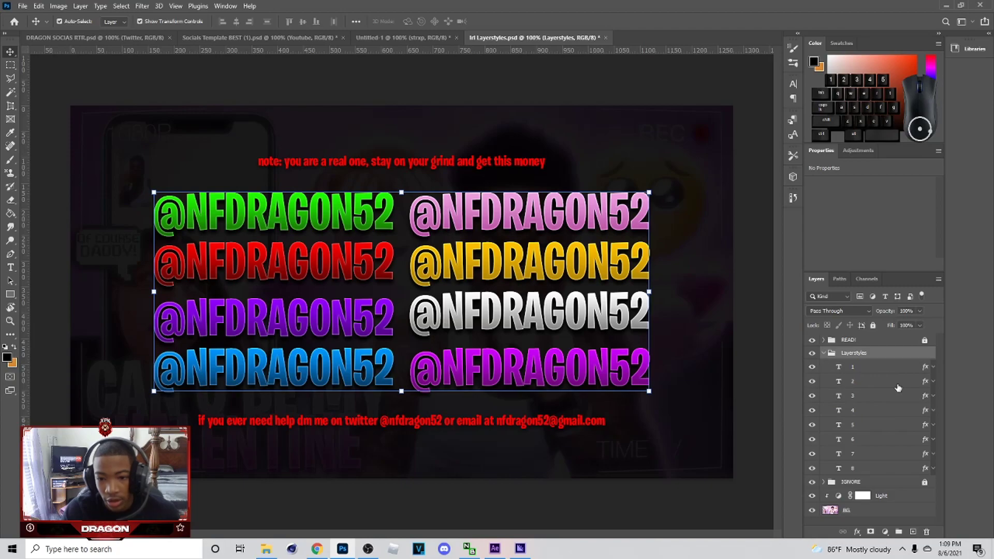
pyautogui.doubleClick(813, 366)
pyautogui.click(868, 375)
# Step: Create a new untitled document and return to the Layerstyles sample file
pyautogui.click(21, 4)
pyautogui.click(27, 17)
pyautogui.click(383, 155)
pyautogui.click(694, 362)
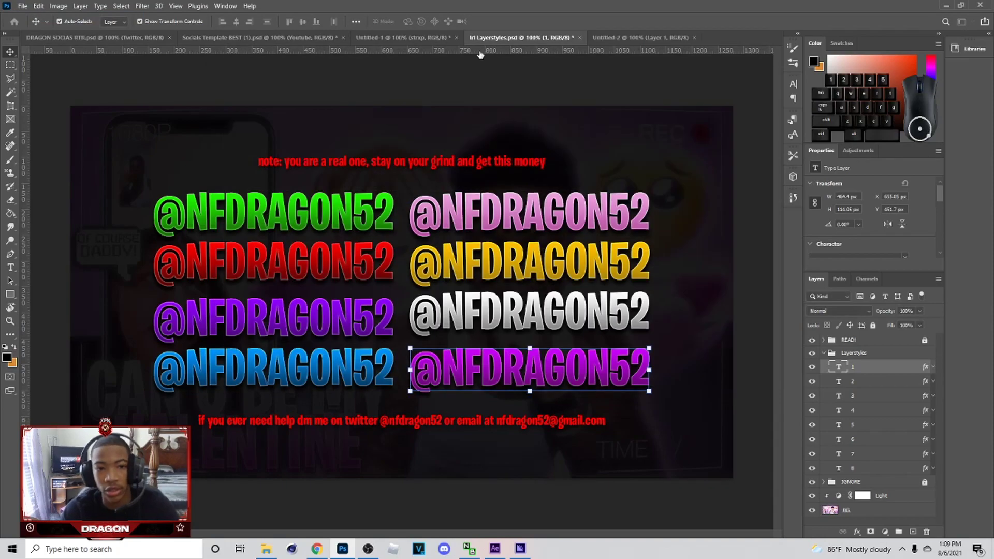
pyautogui.click(491, 46)
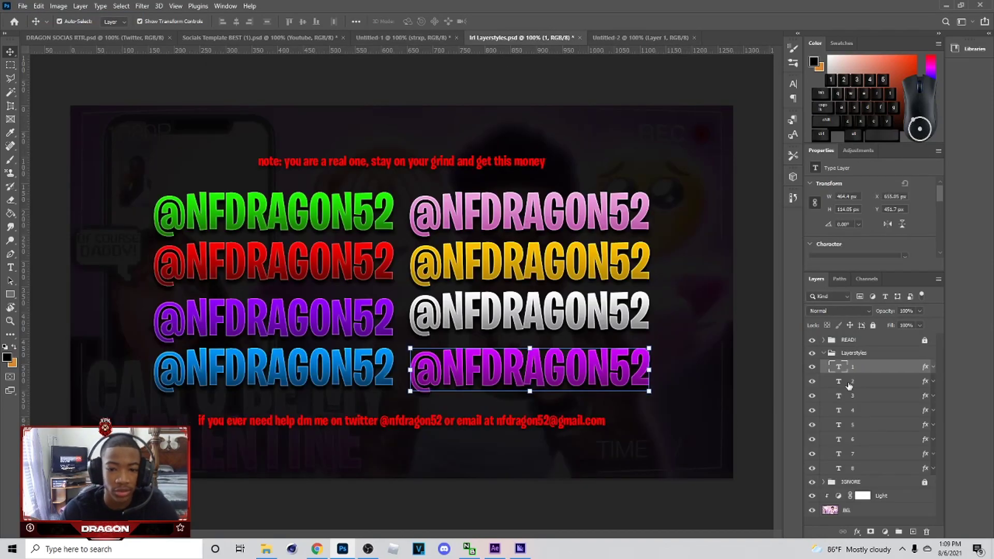
pyautogui.click(596, 258)
pyautogui.click(622, 251)
pyautogui.click(623, 251)
pyautogui.click(623, 250)
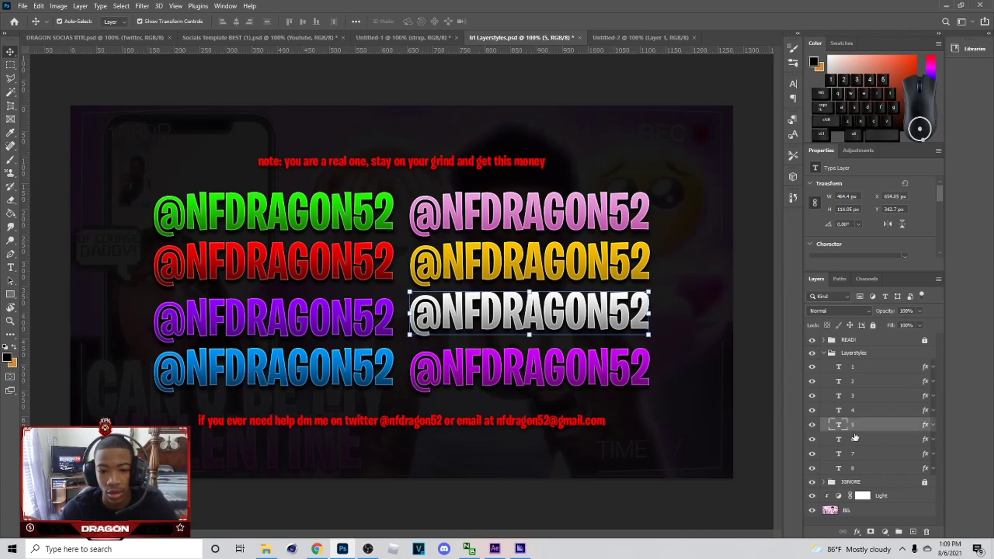
pyautogui.rightClick(622, 250)
# Step: Copy the silver style, paste it onto the resized text in Untitled-2 and retype it as DRAGON over a black Layer 1
pyautogui.click(622, 251)
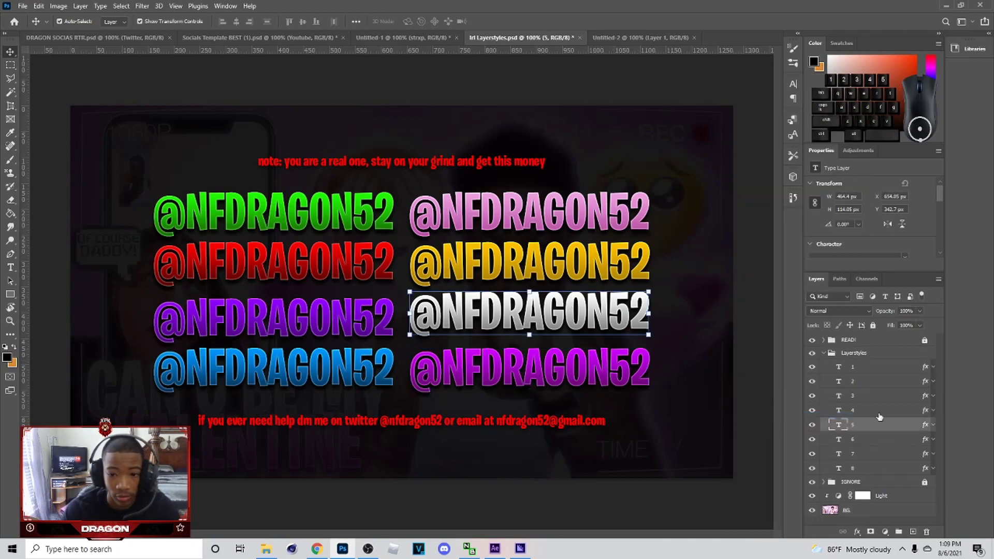
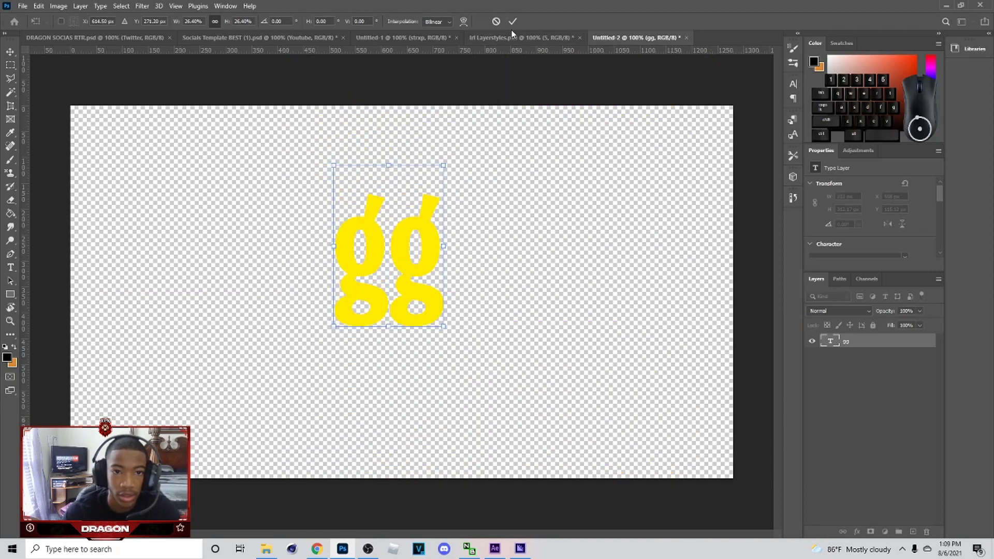
pyautogui.click(517, 29)
pyautogui.click(876, 343)
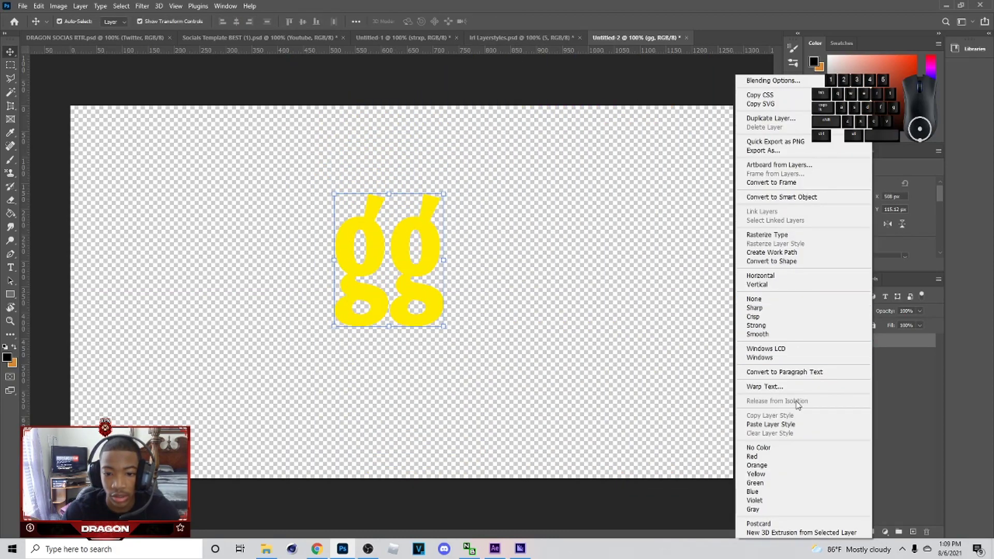
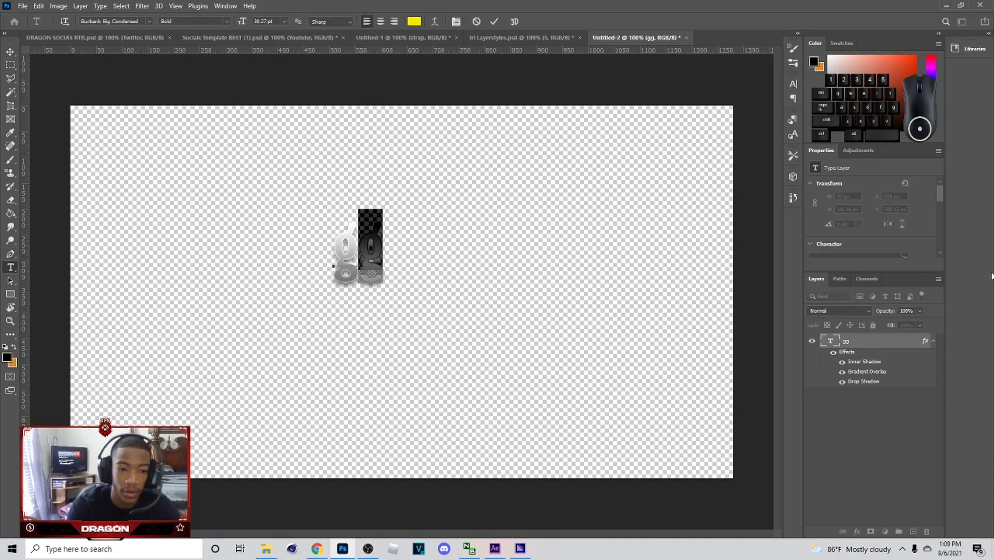
pyautogui.press('Caps_Lock')
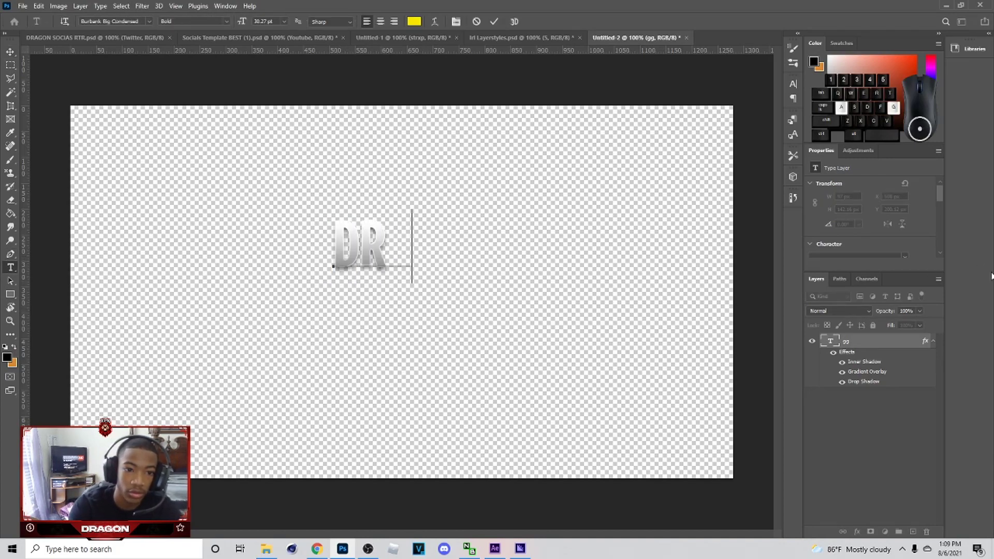
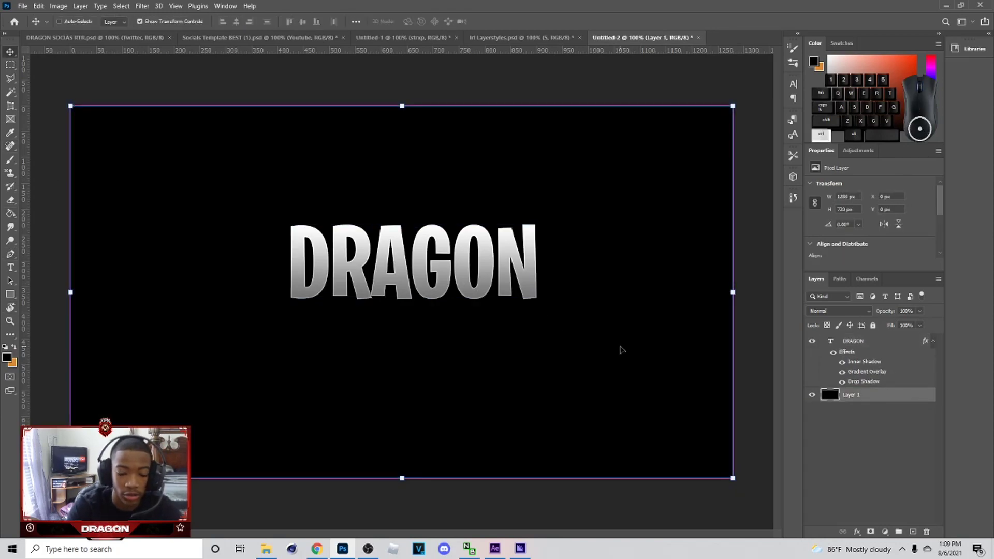
# Step: Fill Layer 1 with grey and collapse the DRAGON layer's effects list before warping
pyautogui.click(860, 404)
pyautogui.click(848, 401)
pyautogui.doubleClick(848, 402)
pyautogui.doubleClick(951, 310)
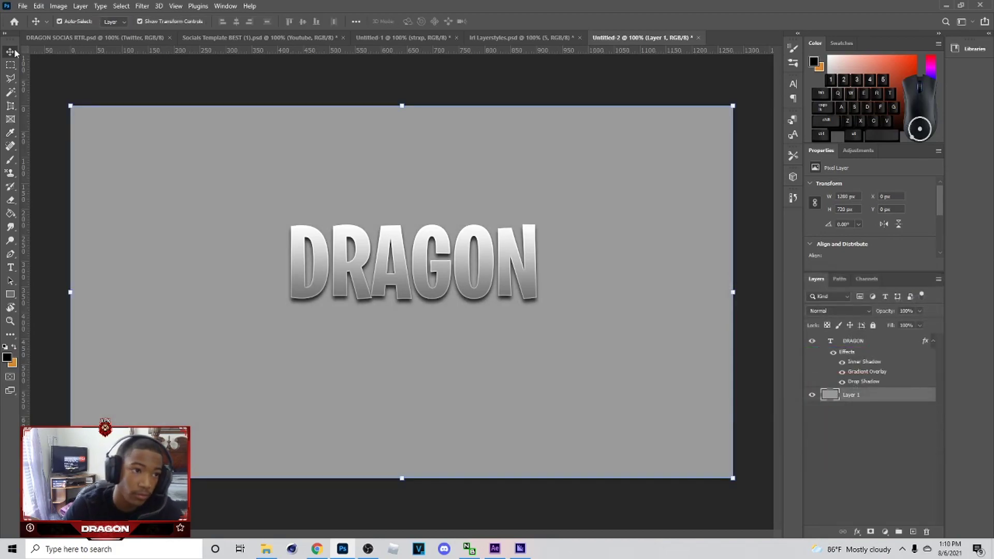
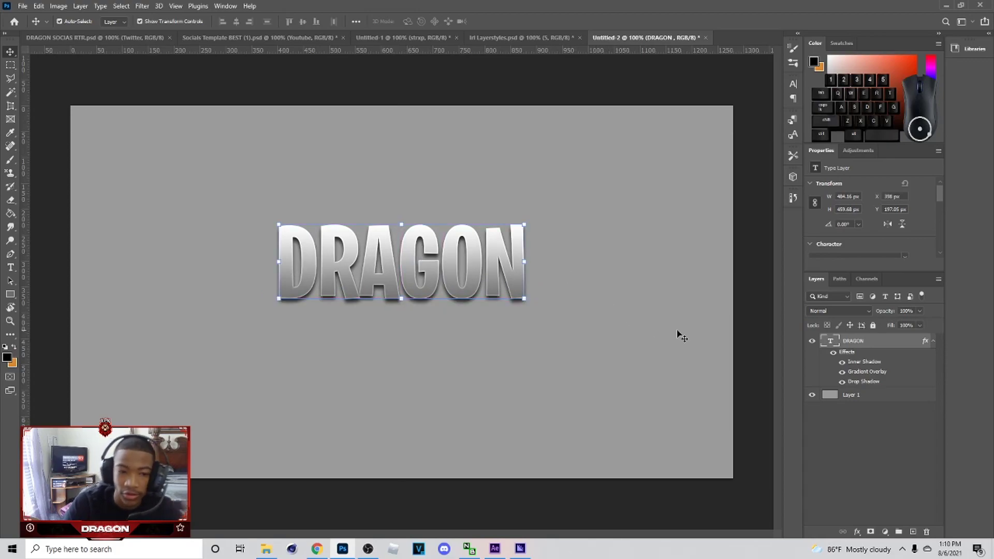
pyautogui.click(937, 342)
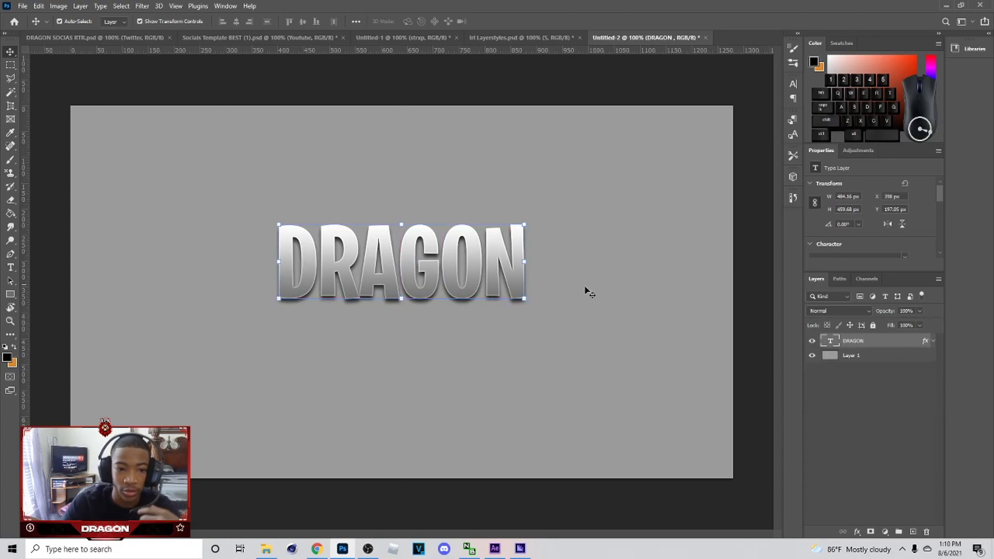
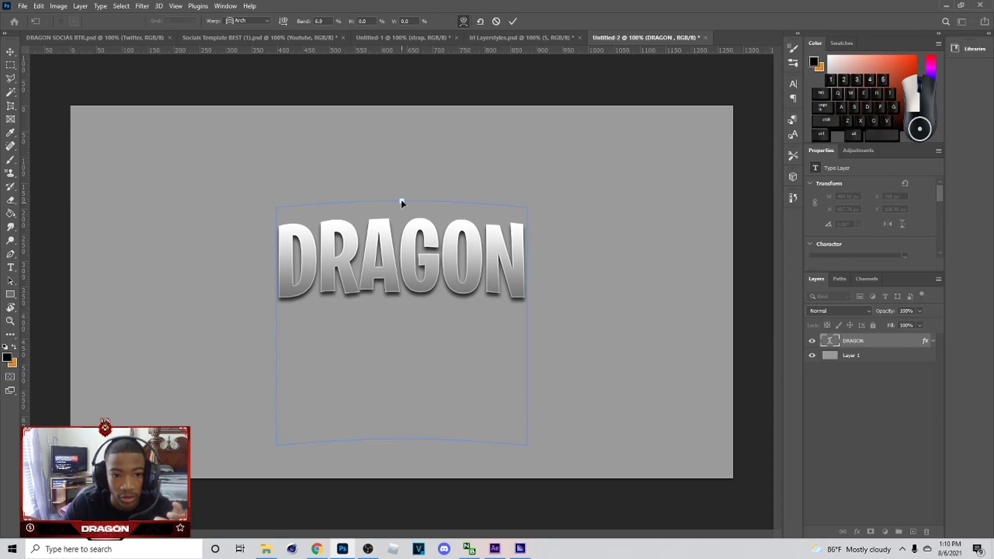
# Step: Apply the Arch warp to DRAGON, hide the DRAGON layers and type yellow LOL text
pyautogui.click(520, 22)
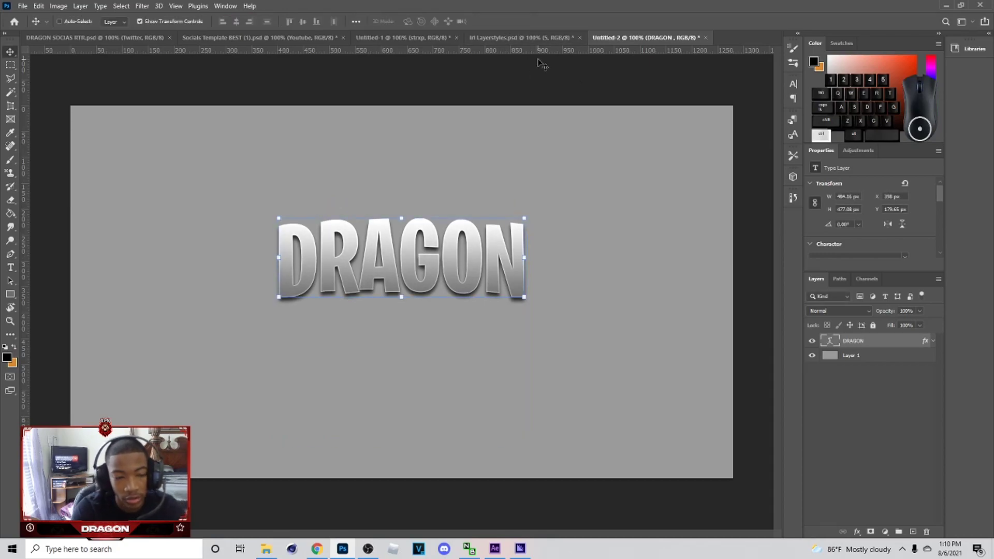
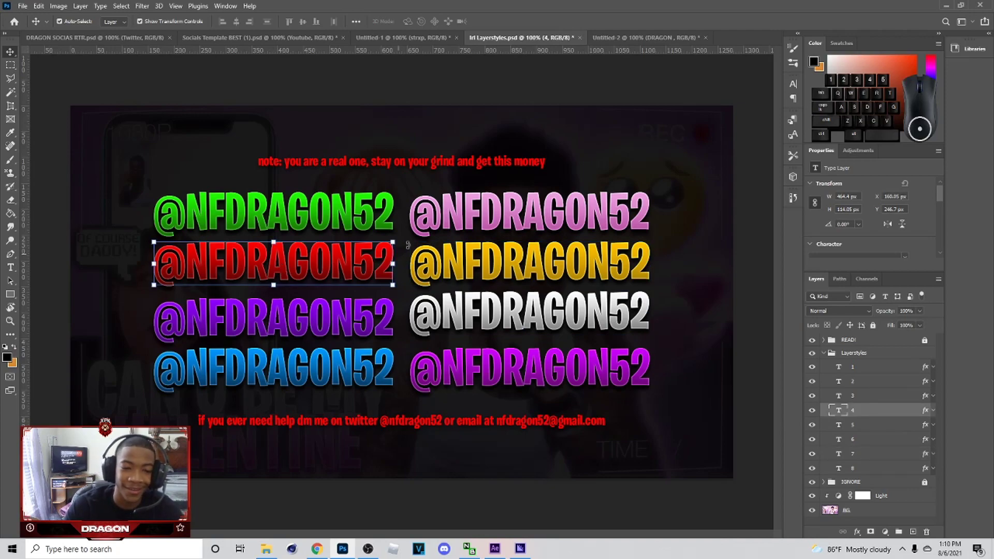
pyautogui.click(659, 43)
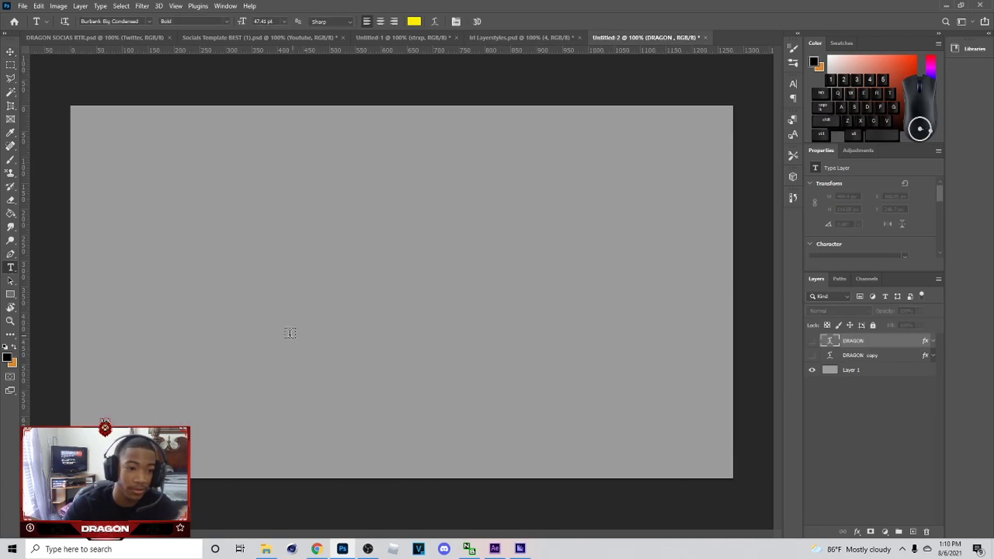
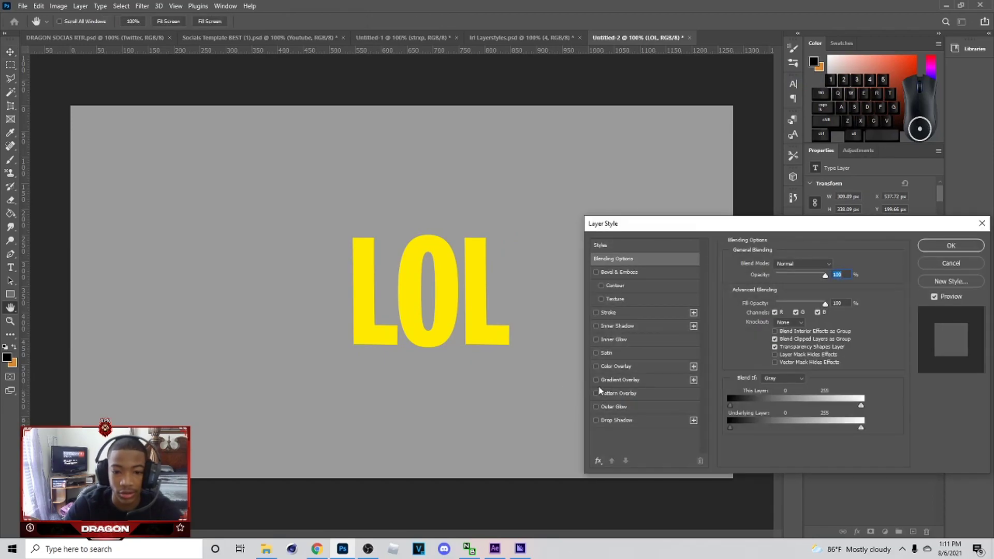
# Step: Enable Gradient Overlay on LOL, choose its blend mode and adjust opacity
pyautogui.click(617, 386)
pyautogui.click(812, 266)
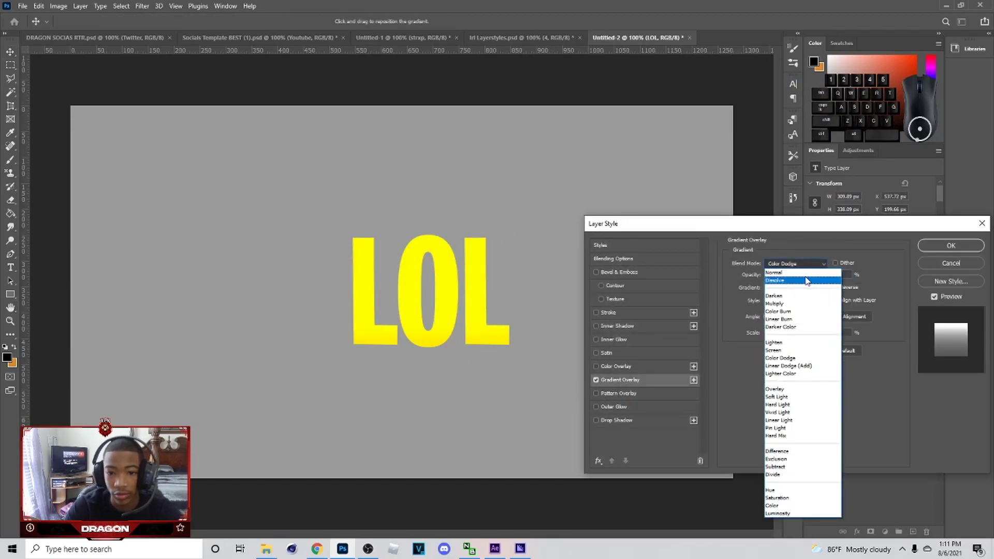
pyautogui.click(808, 272)
pyautogui.moveTo(830, 282); pyautogui.dragTo(854, 279)
pyautogui.click(791, 291)
# Step: Set the gradient stops to yellow #ffe900, accept it, and enable Drop Shadow
pyautogui.click(714, 407)
pyautogui.click(763, 447)
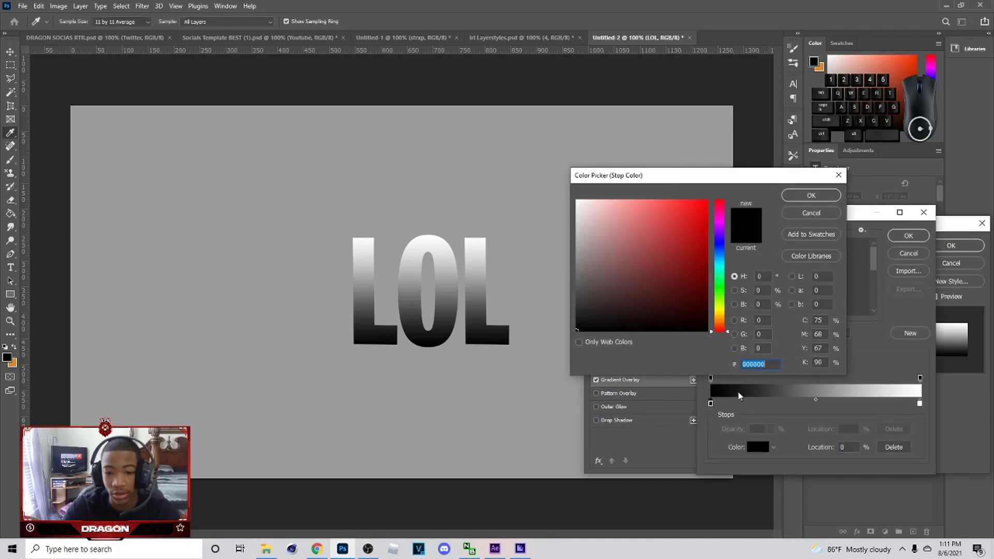
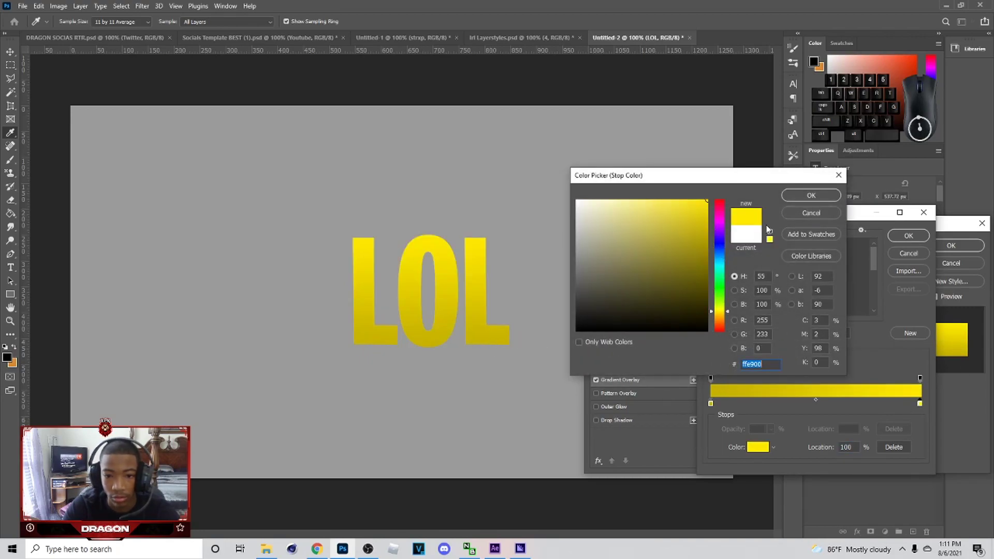
pyautogui.click(799, 199)
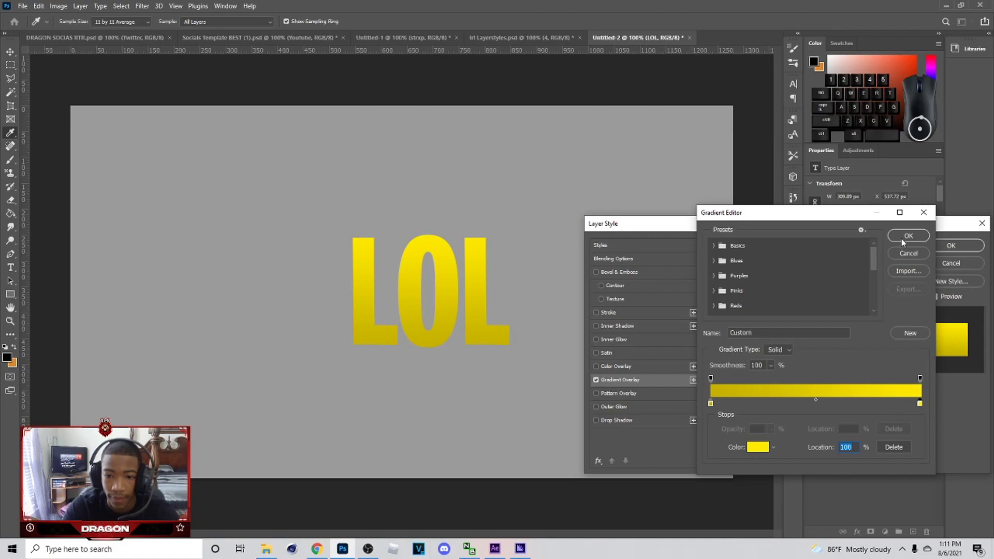
pyautogui.click(906, 238)
pyautogui.click(603, 423)
pyautogui.click(612, 425)
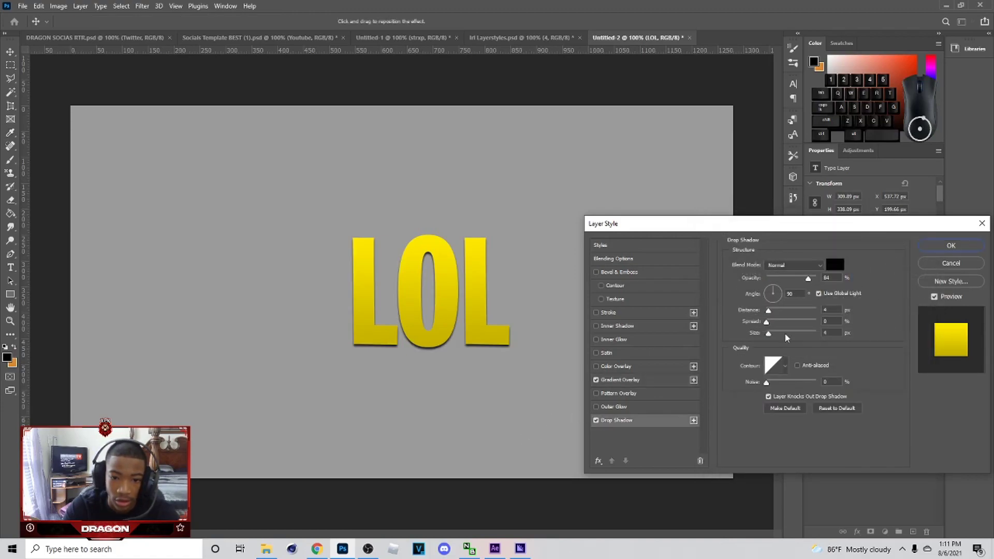
# Step: Reduce the LOL drop shadow size and tune its distance and opacity
pyautogui.click(779, 337)
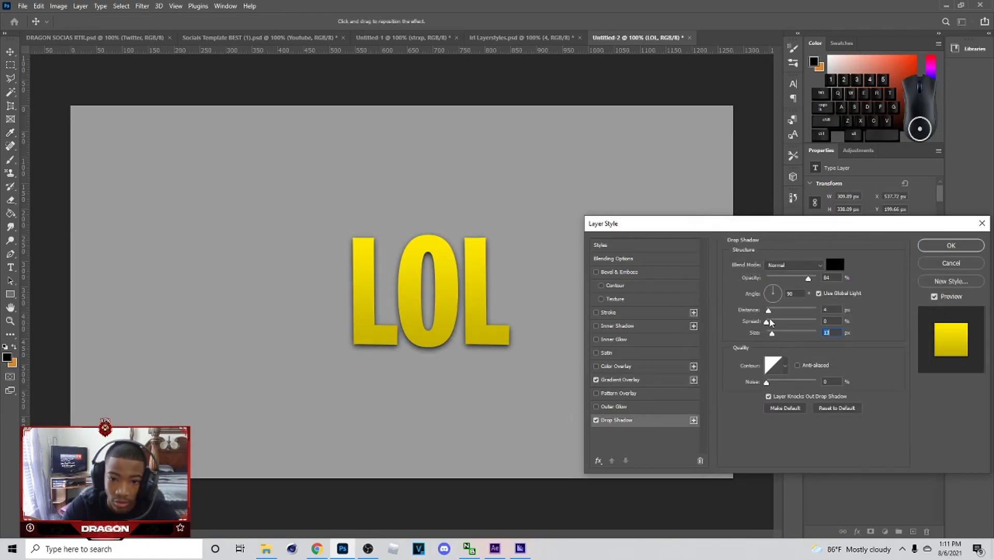
pyautogui.moveTo(772, 335); pyautogui.dragTo(737, 330)
pyautogui.click(773, 312)
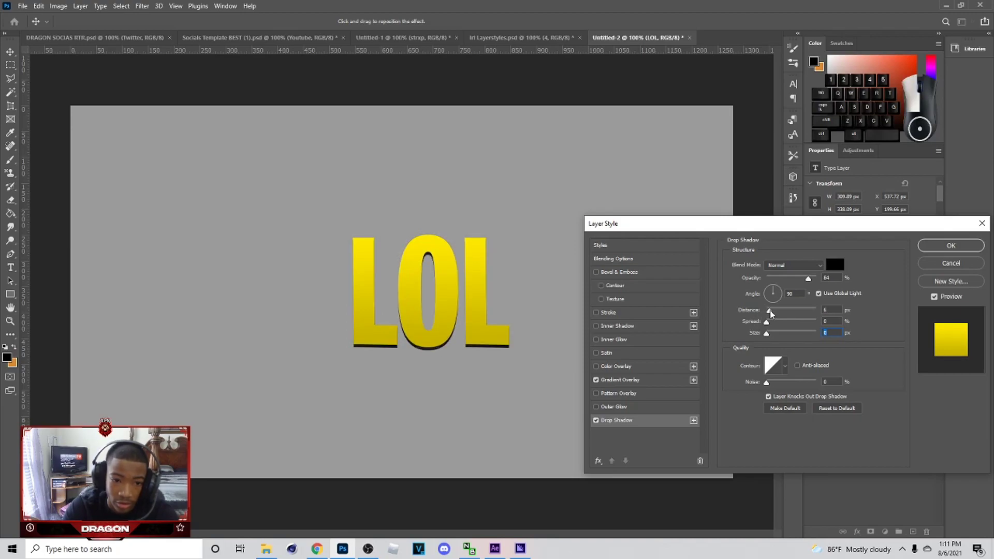
pyautogui.click(773, 335)
pyautogui.moveTo(797, 278); pyautogui.dragTo(806, 283)
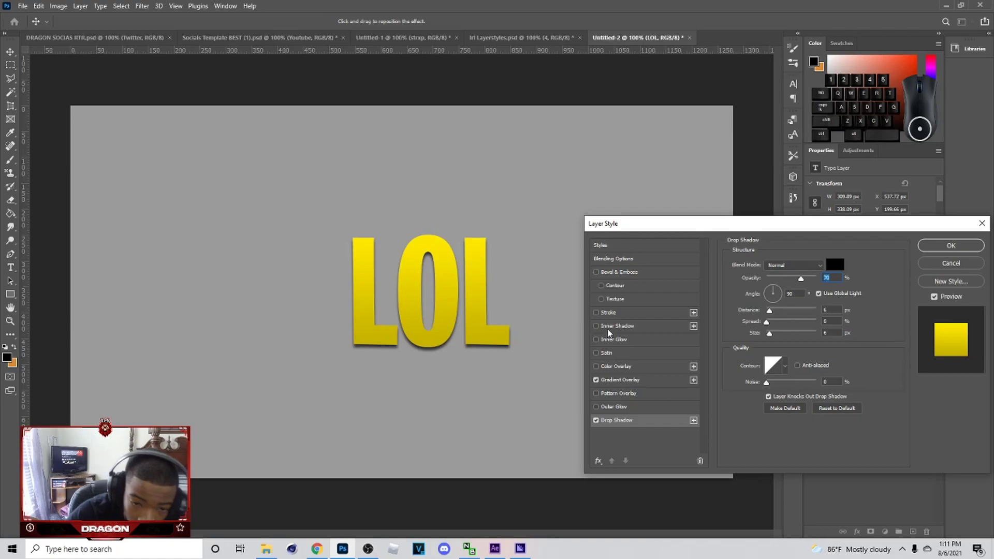
# Step: Enable a white Linear Dodge inner shadow and turn on the Satin effect with Multiply
pyautogui.click(604, 334)
pyautogui.click(637, 334)
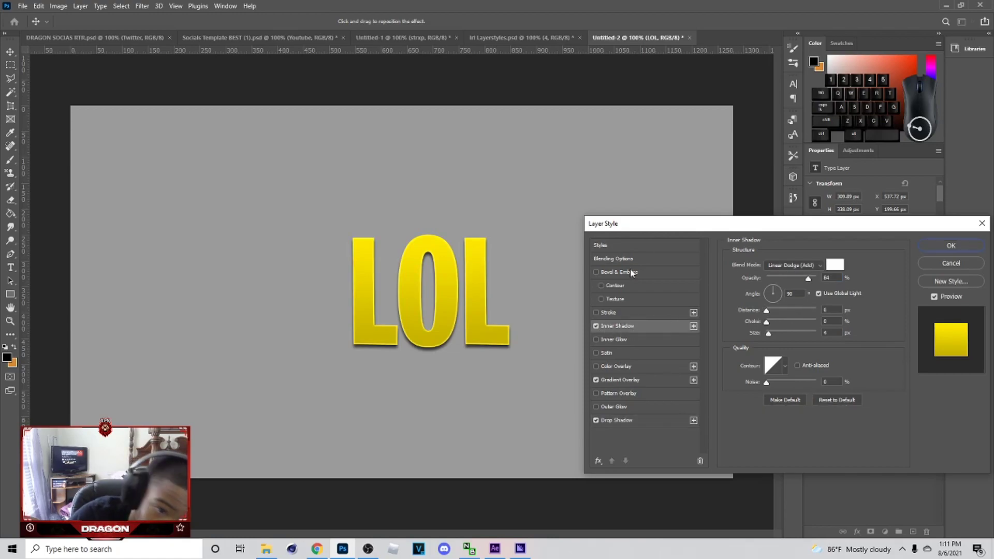
pyautogui.click(650, 382)
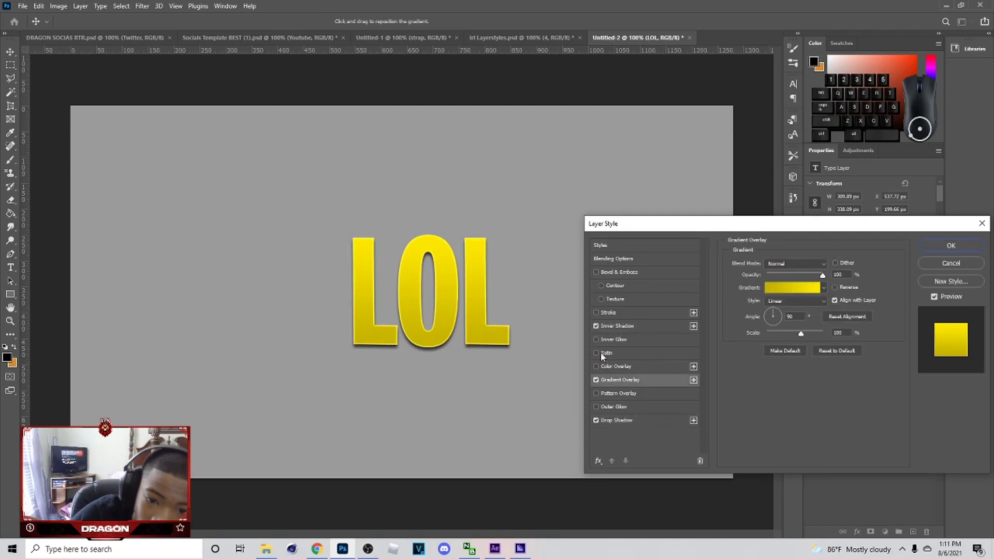
pyautogui.click(601, 355)
pyautogui.click(629, 356)
# Step: Adjust the satin distance and reduce its size
pyautogui.click(782, 283)
pyautogui.moveTo(789, 312); pyautogui.dragTo(802, 314)
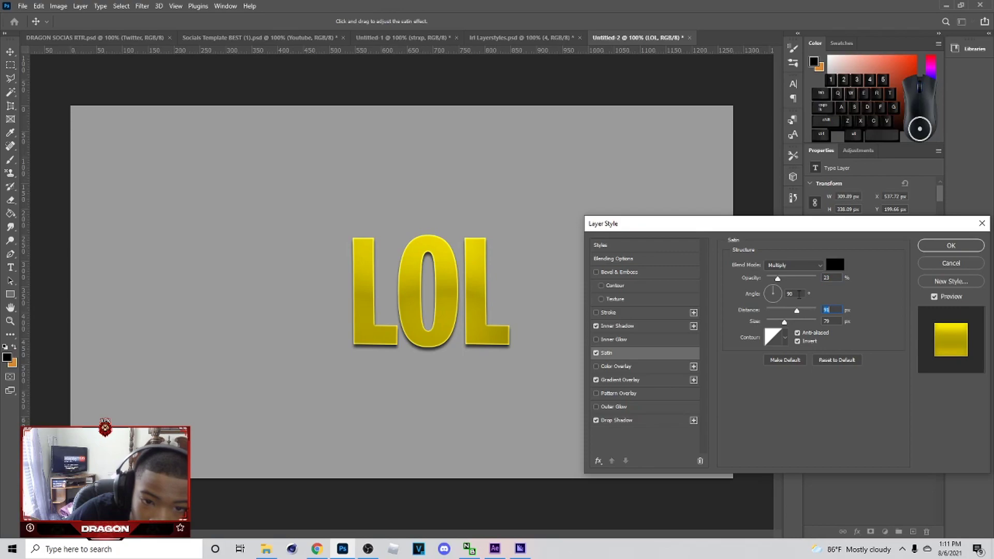
pyautogui.doubleClick(814, 281)
pyautogui.click(791, 283)
pyautogui.click(788, 284)
pyautogui.click(785, 284)
pyautogui.click(784, 285)
pyautogui.doubleClick(783, 285)
pyautogui.moveTo(781, 326); pyautogui.dragTo(782, 329)
# Step: Step the satin opacity down to a subtle sheen and reopen the gradient editor
pyautogui.click(778, 281)
pyautogui.click(778, 281)
pyautogui.click(780, 283)
pyautogui.click(781, 284)
pyautogui.click(778, 283)
pyautogui.click(780, 284)
pyautogui.click(783, 285)
pyautogui.click(784, 286)
pyautogui.click(782, 286)
pyautogui.click(780, 287)
pyautogui.click(779, 286)
pyautogui.click(779, 286)
pyautogui.click(777, 286)
pyautogui.click(777, 286)
pyautogui.doubleClick(779, 286)
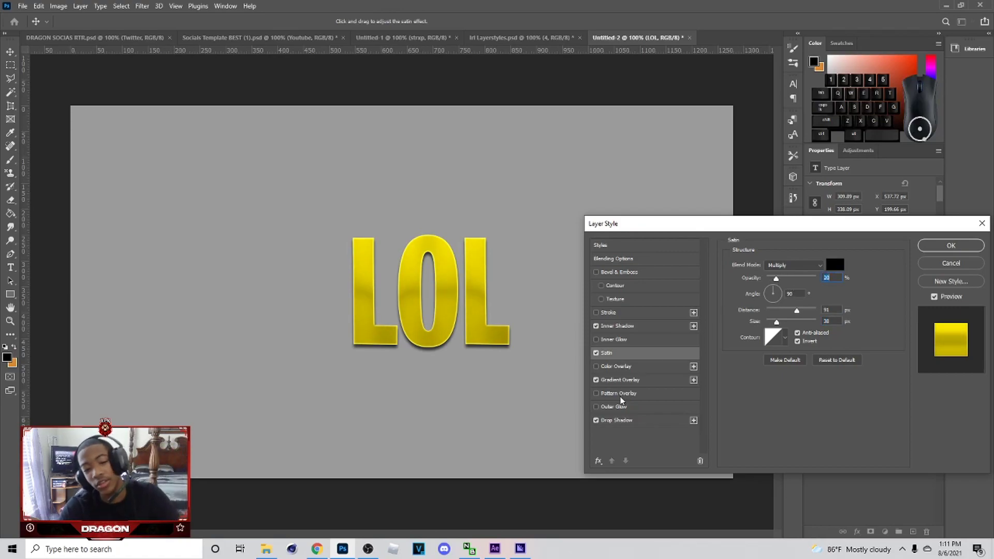
pyautogui.click(630, 389)
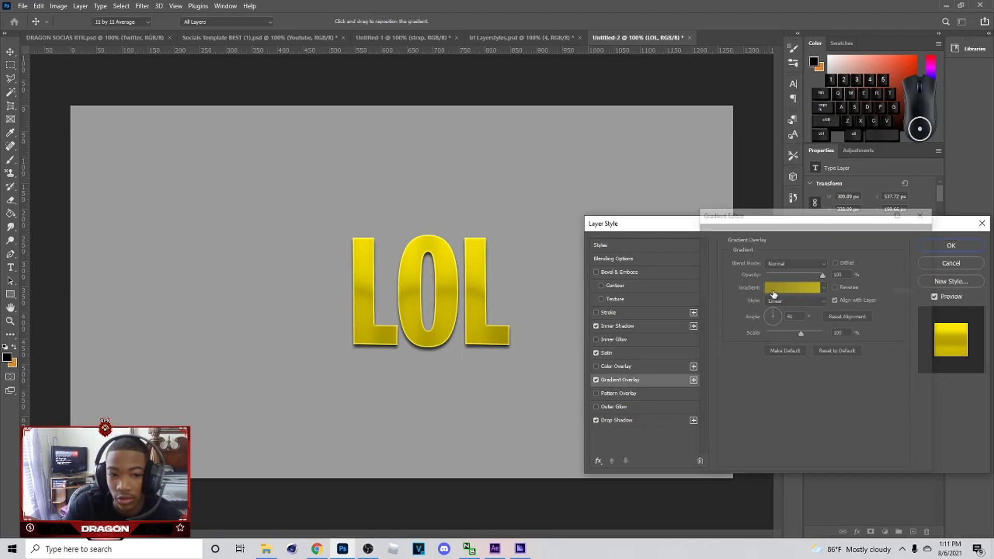
# Step: Pick a new colour for the LOL gradient's right stop in the colour picker
pyautogui.click(716, 410)
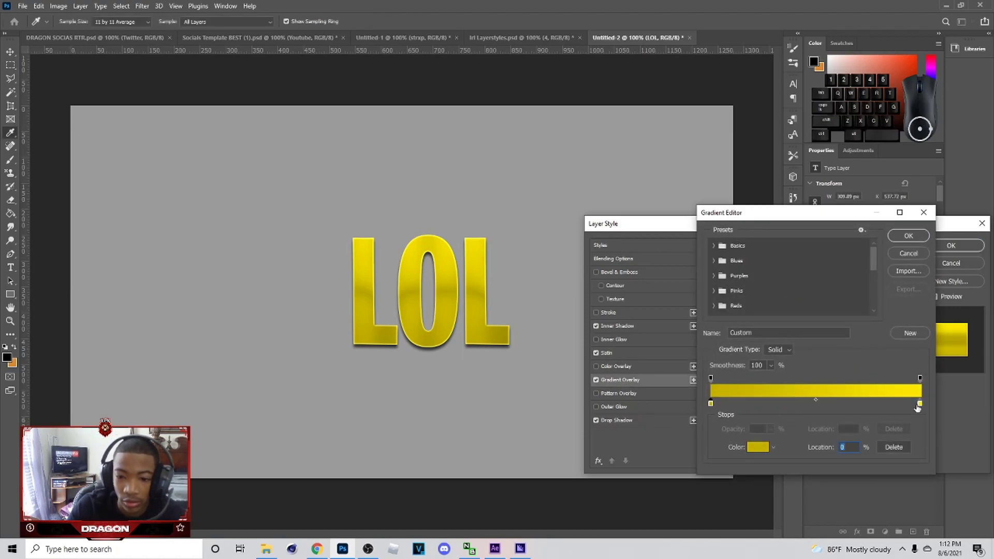
pyautogui.click(925, 409)
pyautogui.click(748, 452)
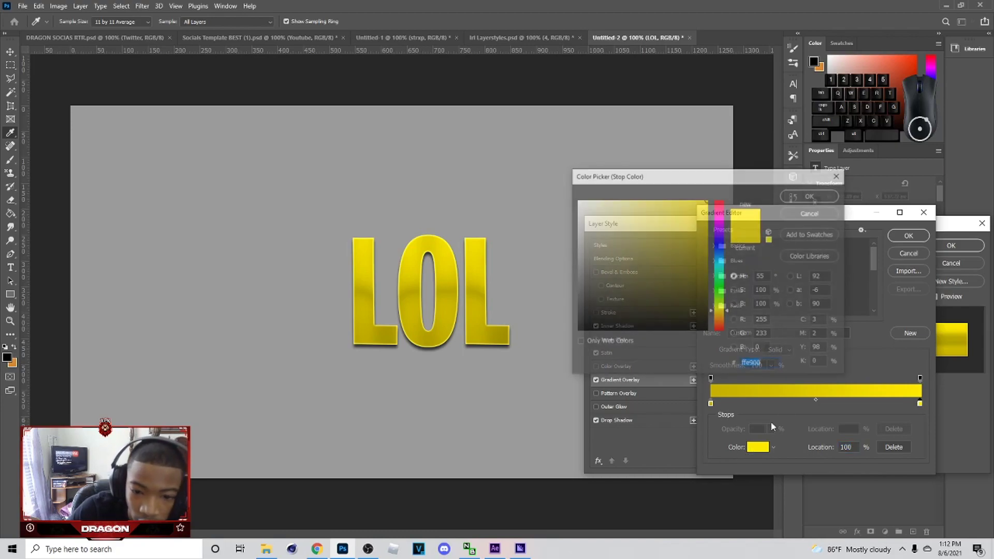
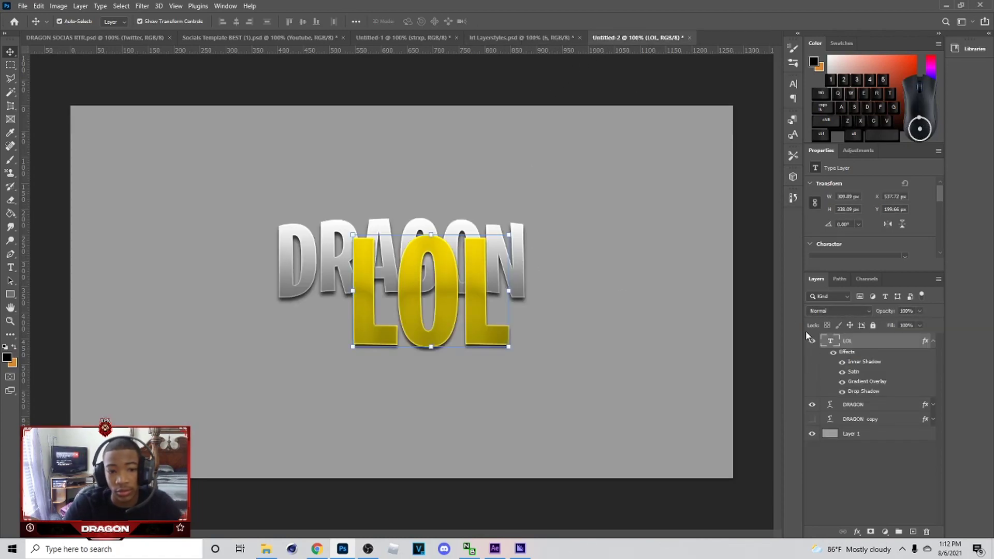
# Step: Hide the LOL layer and select the DRAGON text layer so it shows alone
pyautogui.click(813, 339)
pyautogui.click(817, 418)
pyautogui.click(817, 418)
pyautogui.click(868, 410)
pyautogui.rightClick(870, 411)
pyautogui.click(802, 84)
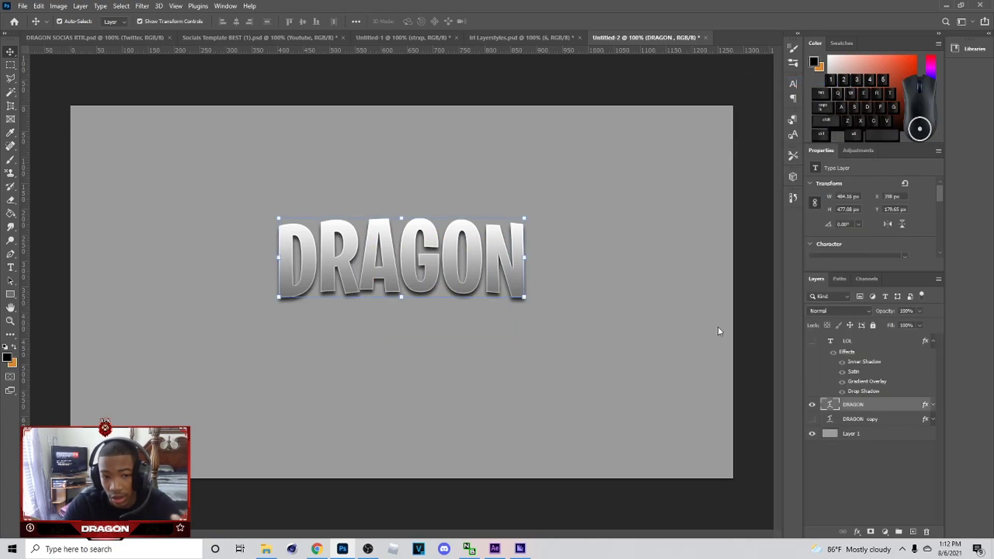
# Step: Review DRAGON's silver Gradient Overlay colours, close Layer Style and switch to the Layerstyles document
pyautogui.click(638, 384)
pyautogui.click(793, 290)
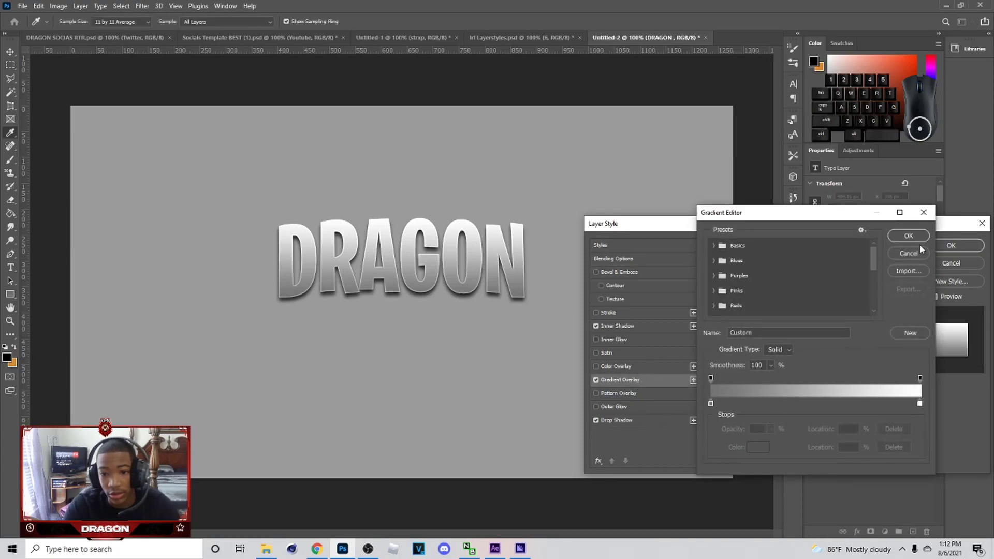
pyautogui.click(916, 258)
pyautogui.click(974, 270)
pyautogui.click(533, 45)
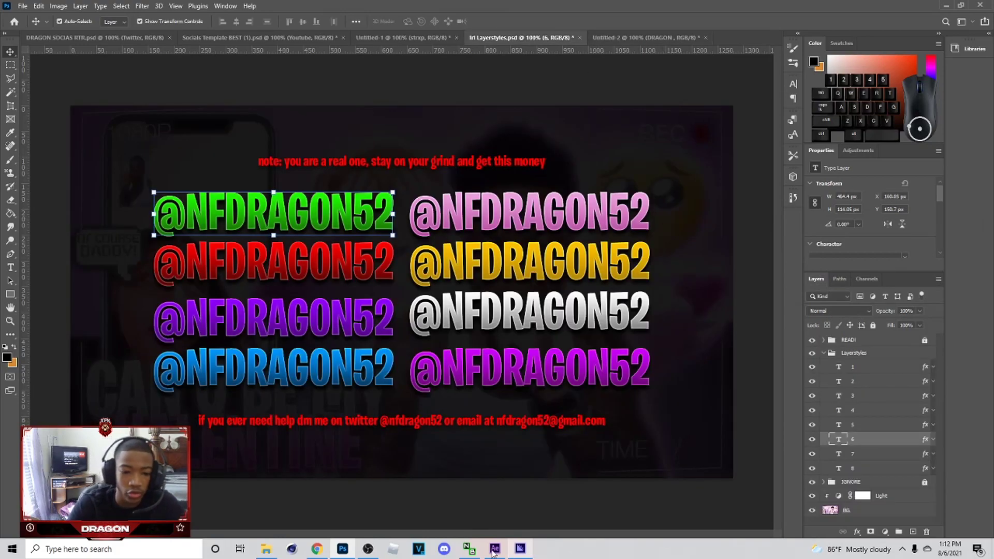